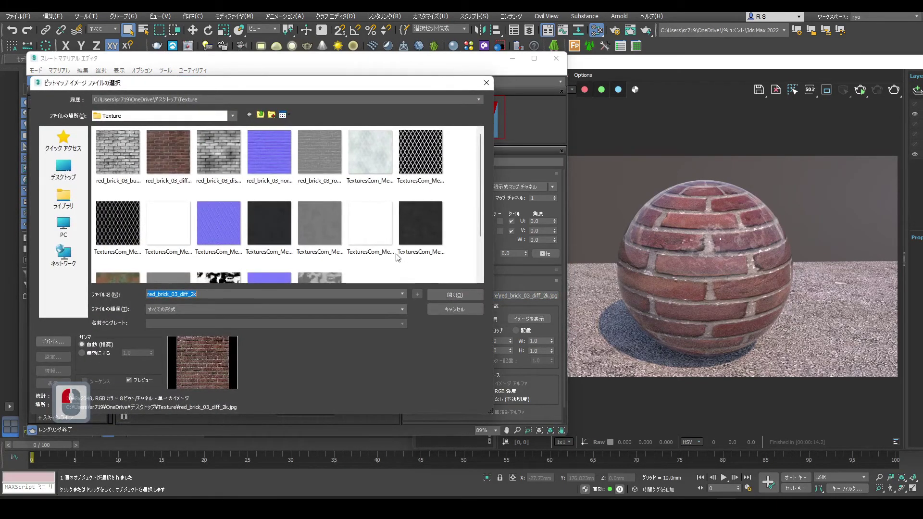
- Wire the red_brick_03_rough_2k bitmap into the Physical Material's Roughness Map socket
{"action": "left_click_drag", "start_coordinate": [323, 158], "coordinate": [216, 278]}
{"action": "left_click_drag", "start_coordinate": [281, 255], "coordinate": [355, 255]}
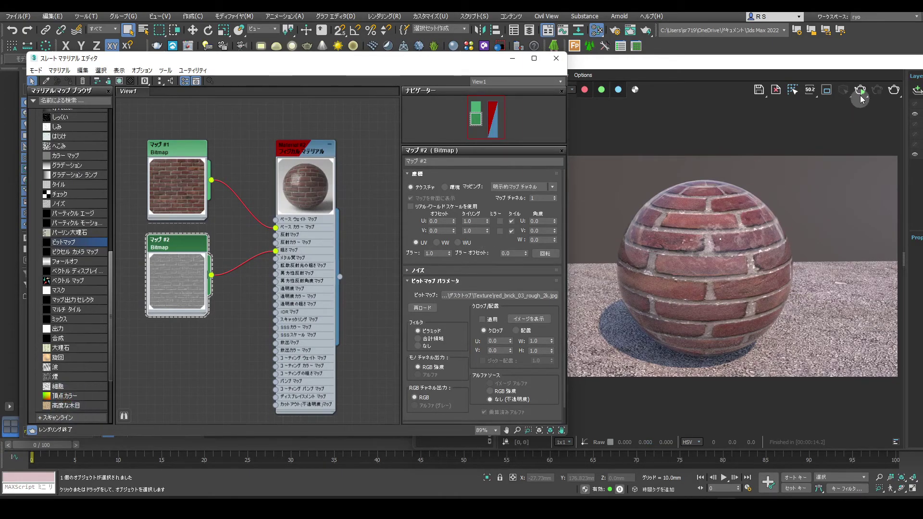
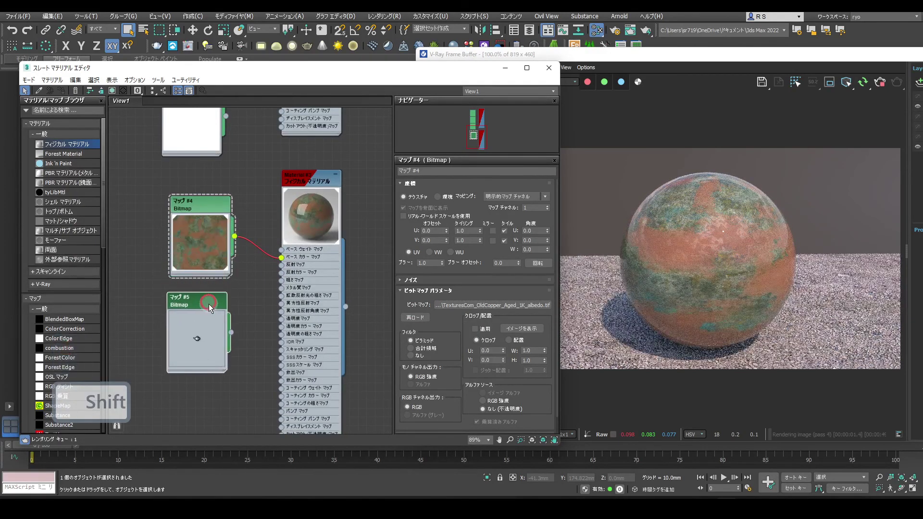
- Load the aged-copper roughness texture into Map #5 and wire it to Roughness Map
{"action": "left_click", "coordinate": [465, 305]}
{"action": "left_click_drag", "start_coordinate": [451, 305], "coordinate": [283, 281]}
{"action": "left_click", "coordinate": [273, 312]}
{"action": "middle_click", "coordinate": [291, 223]}
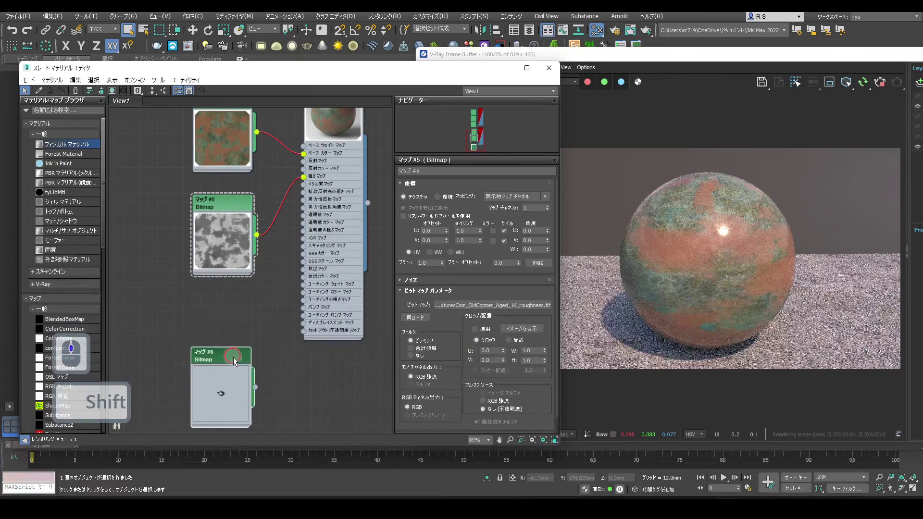
- Add Map #6 with the copper normal texture and wire it to Bump Map
{"action": "left_click_drag", "start_coordinate": [455, 306], "coordinate": [438, 306]}
{"action": "left_click_drag", "start_coordinate": [438, 306], "coordinate": [301, 317]}
{"action": "left_click_drag", "start_coordinate": [307, 309], "coordinate": [307, 310]}
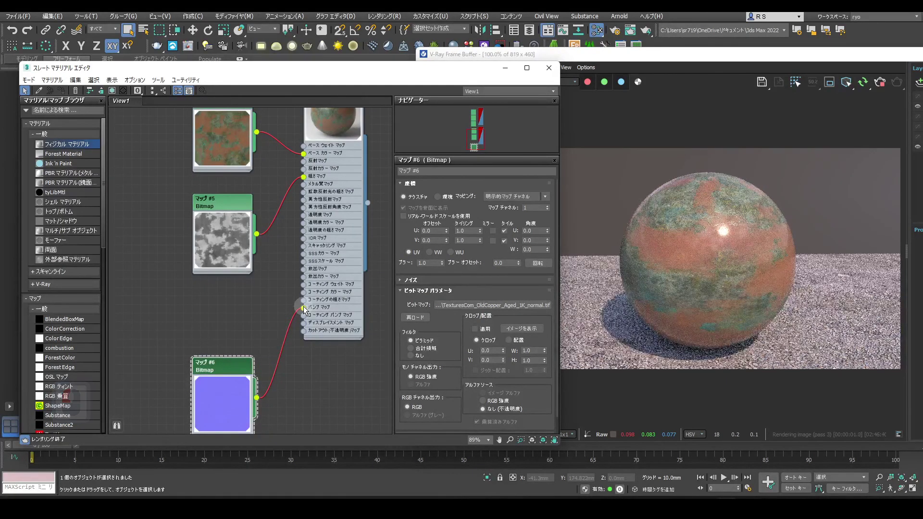
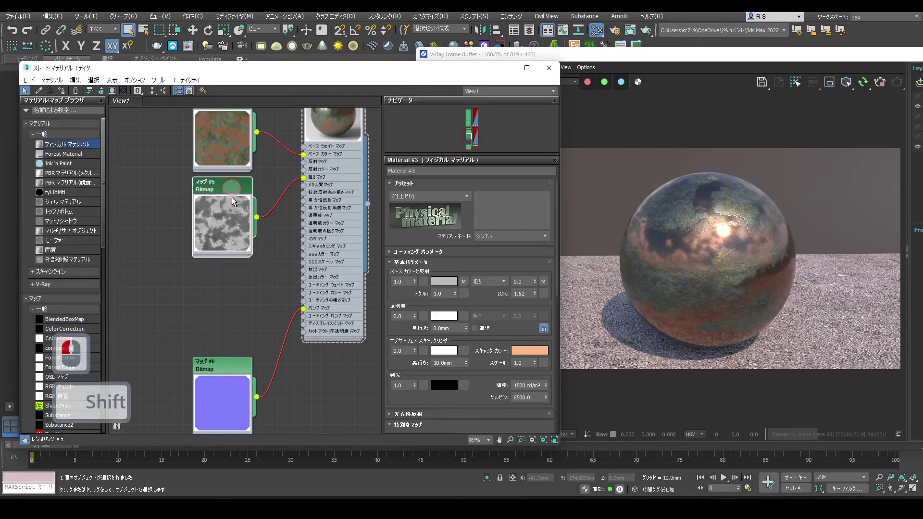
- Add Bitmap Map #7 with the metalness mask and wire it to Metalness Map
{"action": "left_click", "coordinate": [456, 306]}
{"action": "left_click_drag", "start_coordinate": [456, 305], "coordinate": [284, 258]}
{"action": "left_click_drag", "start_coordinate": [213, 248], "coordinate": [260, 305]}
{"action": "left_click_drag", "start_coordinate": [300, 202], "coordinate": [511, 193]}
- Re-render the patchy copper sphere and save it to the V-Ray Frame Buffer history
{"action": "left_click", "coordinate": [575, 179]}
{"action": "left_click_drag", "start_coordinate": [613, 129], "coordinate": [612, 129]}
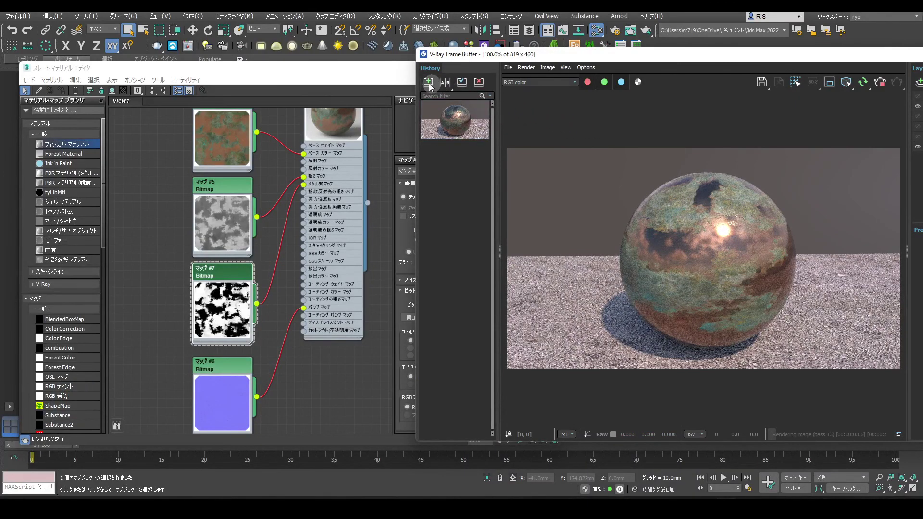
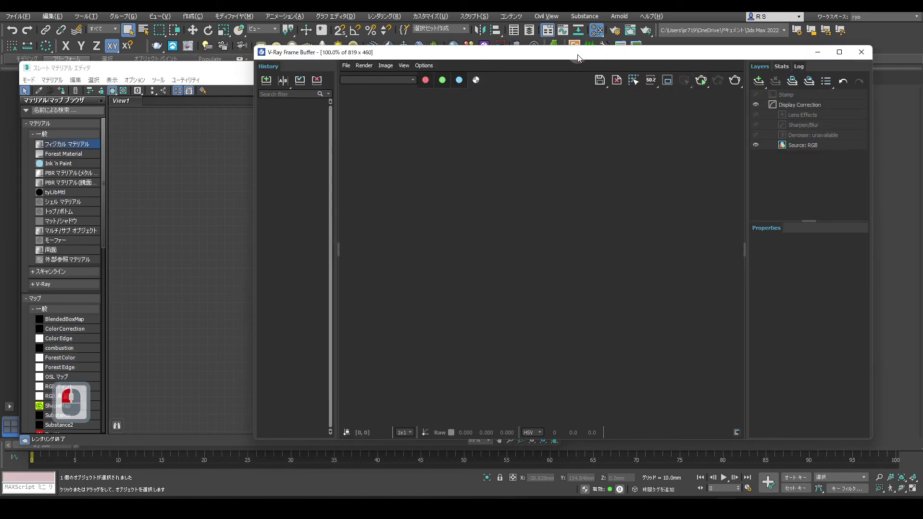
- Expand Map #1's preview and load the metal-mesh roughness texture into a new Bitmap node
{"action": "left_click", "coordinate": [581, 55]}
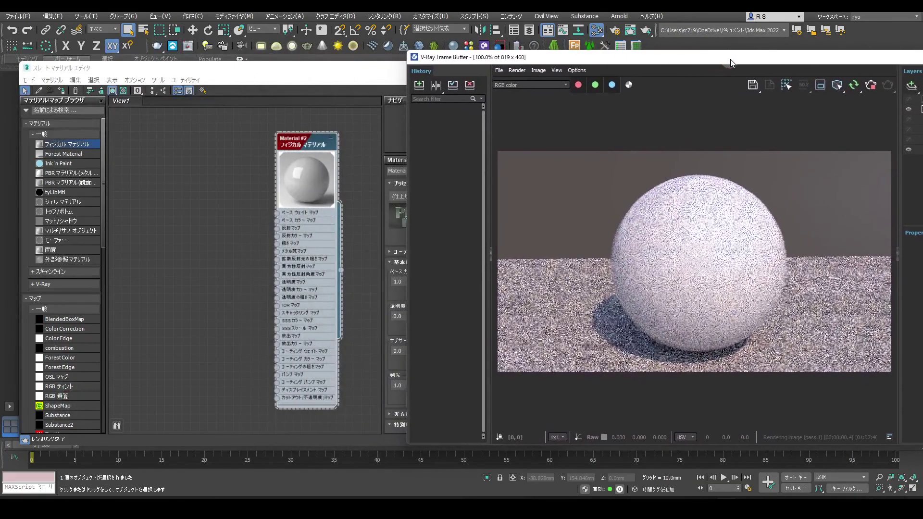
{"action": "left_click_drag", "start_coordinate": [736, 59], "coordinate": [81, 305]}
{"action": "left_click_drag", "start_coordinate": [200, 162], "coordinate": [346, 96]}
{"action": "left_click_drag", "start_coordinate": [346, 95], "coordinate": [429, 230]}
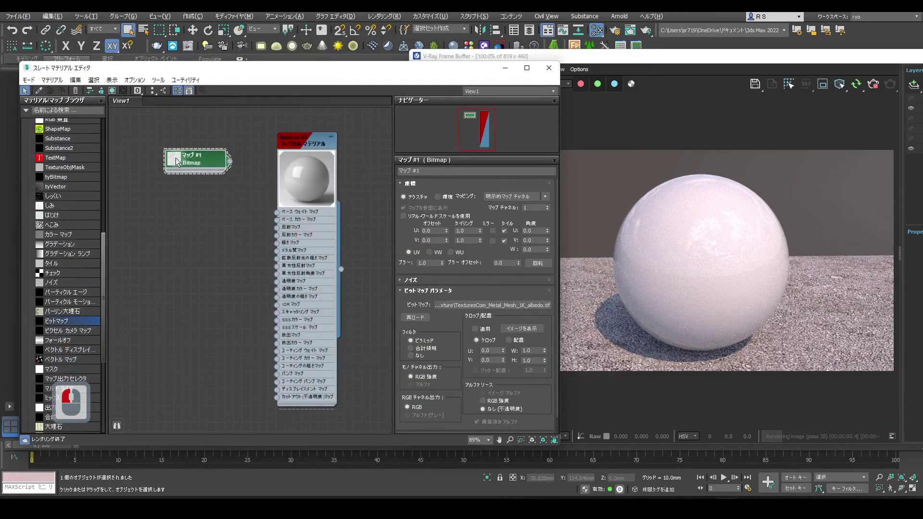
- Wire the albedo bitmap to Base Color Map and the roughness bitmap to Roughness Map
{"action": "left_click", "coordinate": [186, 161]}
{"action": "left_click", "coordinate": [208, 135]}
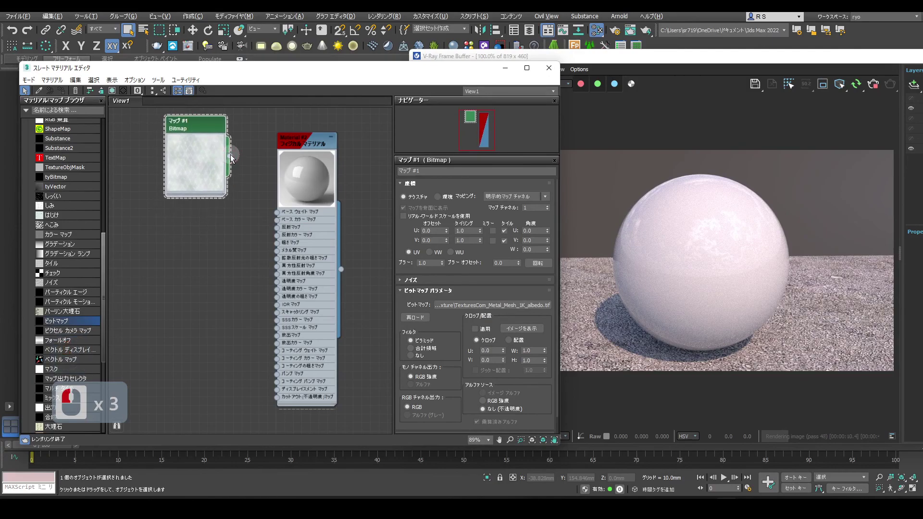
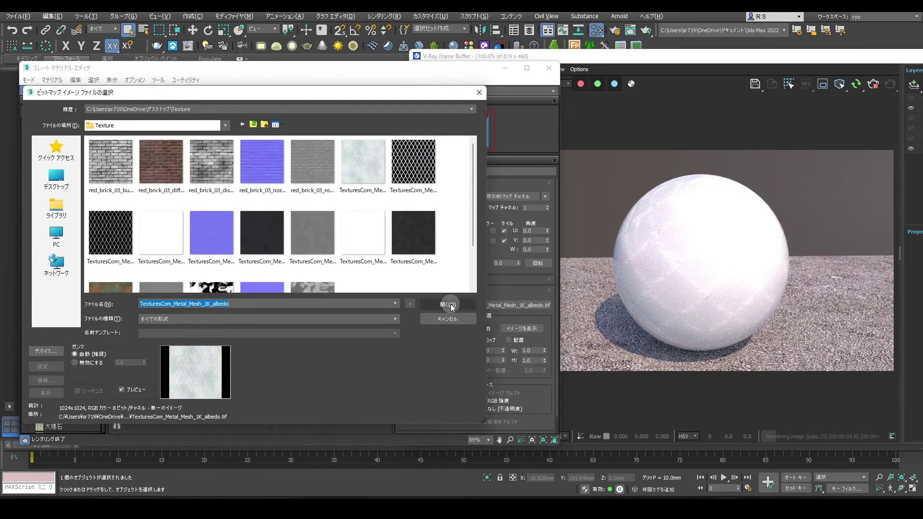
{"action": "left_click_drag", "start_coordinate": [270, 237], "coordinate": [283, 246]}
{"action": "left_click", "coordinate": [279, 247]}
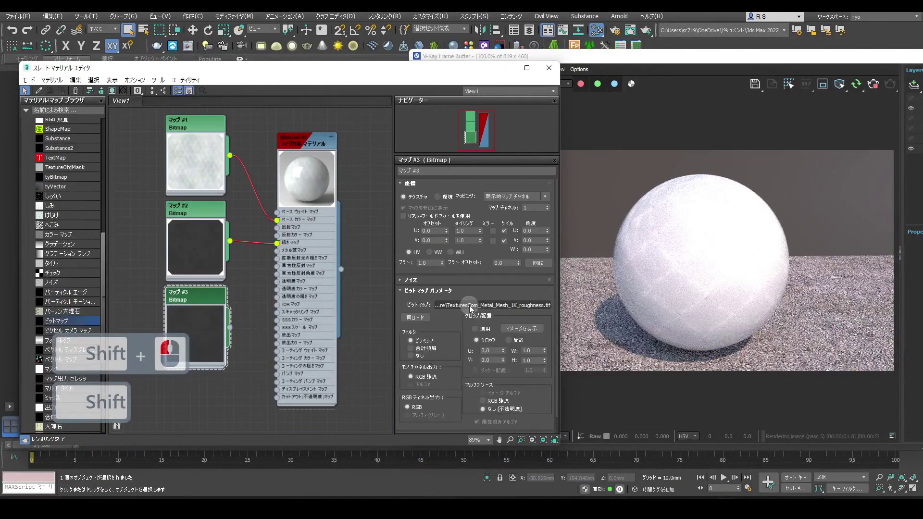
- Add a third Bitmap with the Metal_Mesh metallic texture wired to Metalness Map for a chrome look
{"action": "left_click_drag", "start_coordinate": [474, 306], "coordinate": [171, 235]}
{"action": "left_click_drag", "start_coordinate": [473, 307], "coordinate": [172, 234]}
{"action": "left_click_drag", "start_coordinate": [172, 235], "coordinate": [405, 319]}
{"action": "left_click_drag", "start_coordinate": [172, 235], "coordinate": [280, 255]}
{"action": "left_click_drag", "start_coordinate": [280, 255], "coordinate": [280, 256]}
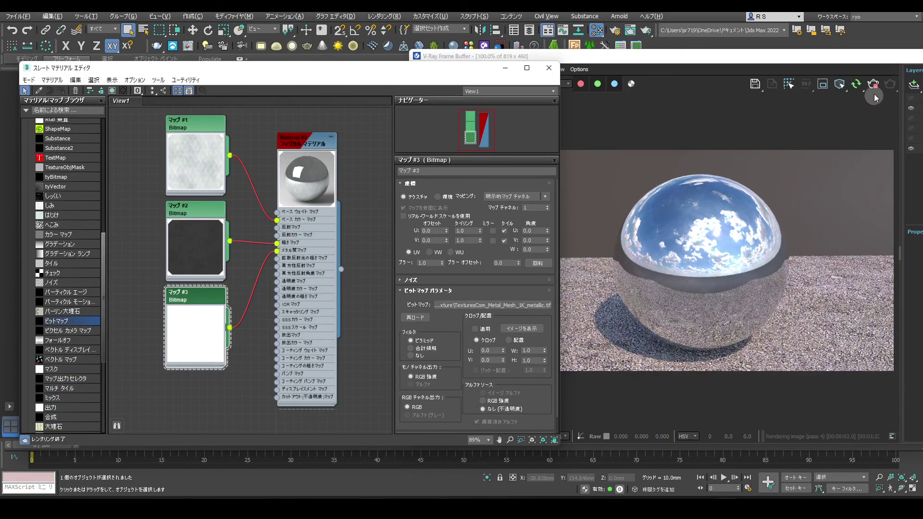
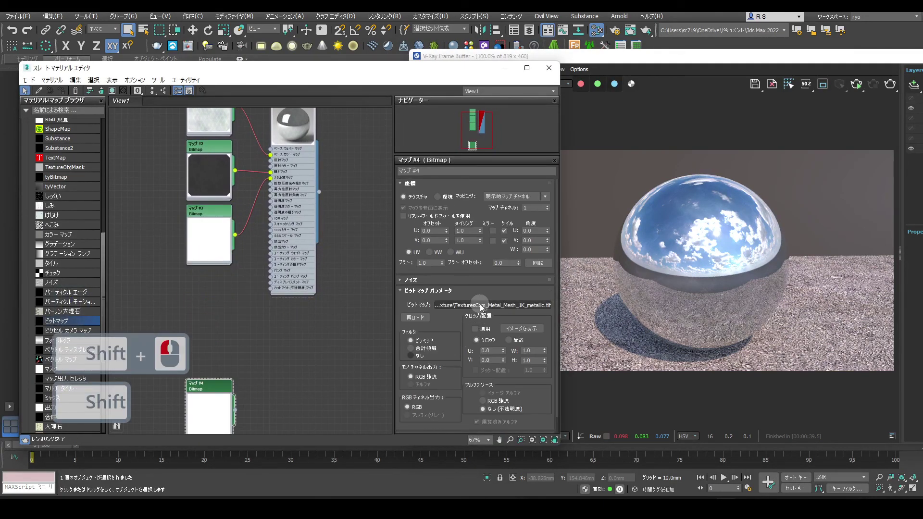
- Wire the metal-mesh alpha bitmap into the Cutout Map socket
{"action": "left_click_drag", "start_coordinate": [484, 309], "coordinate": [258, 361]}
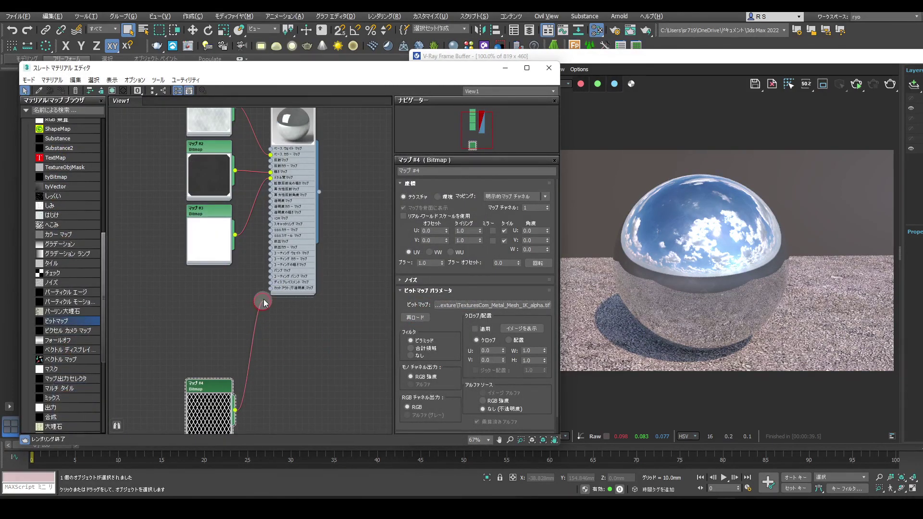
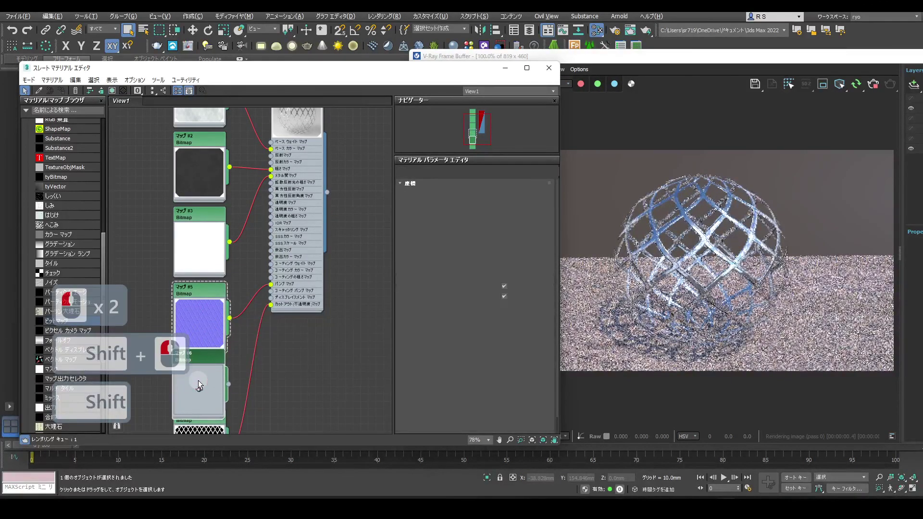
- Place a Bitmap with the metal-mesh height texture and wire it to Displacement Map
{"action": "left_click_drag", "start_coordinate": [476, 307], "coordinate": [379, 211]}
{"action": "left_click_drag", "start_coordinate": [118, 230], "coordinate": [266, 302]}
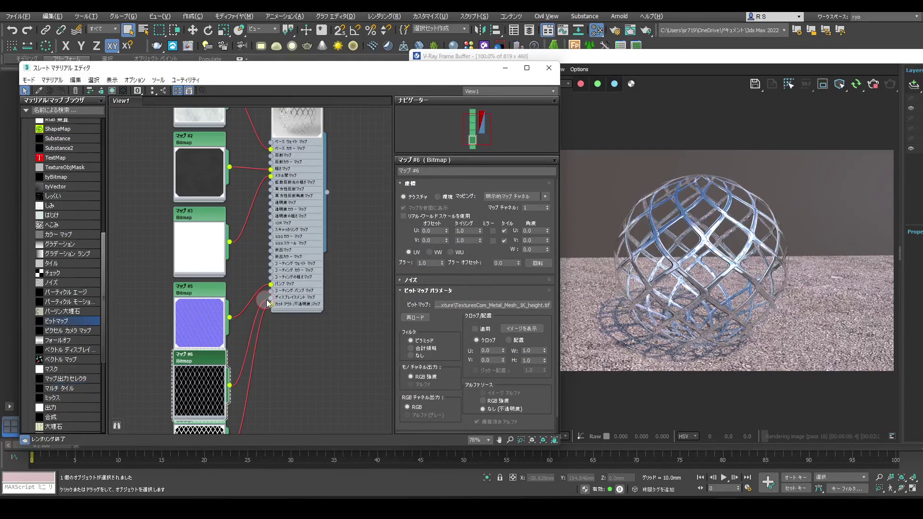